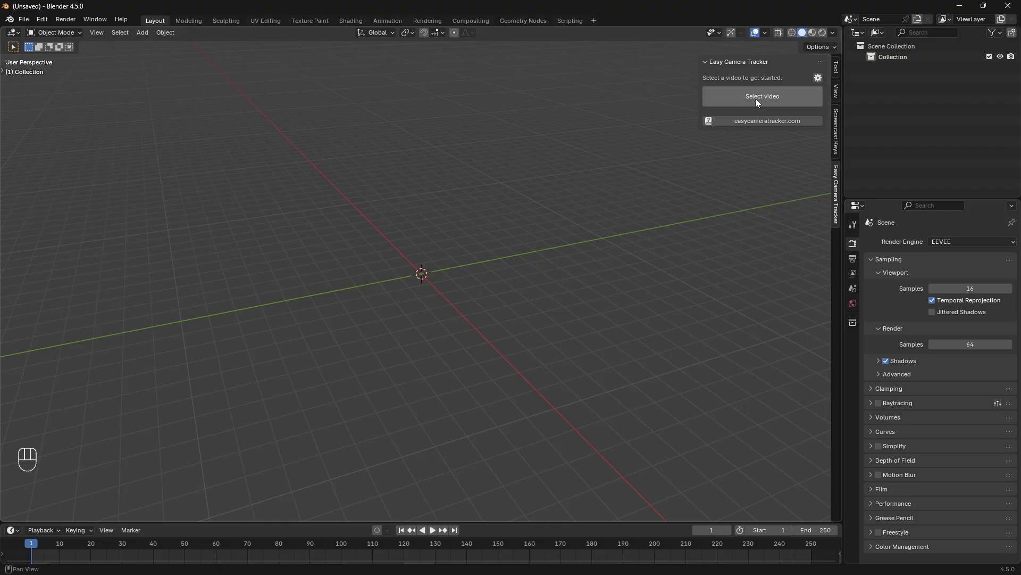
- Choose Select video to browse for the room footage to track
{"action": "left_click", "coordinate": [779, 97]}
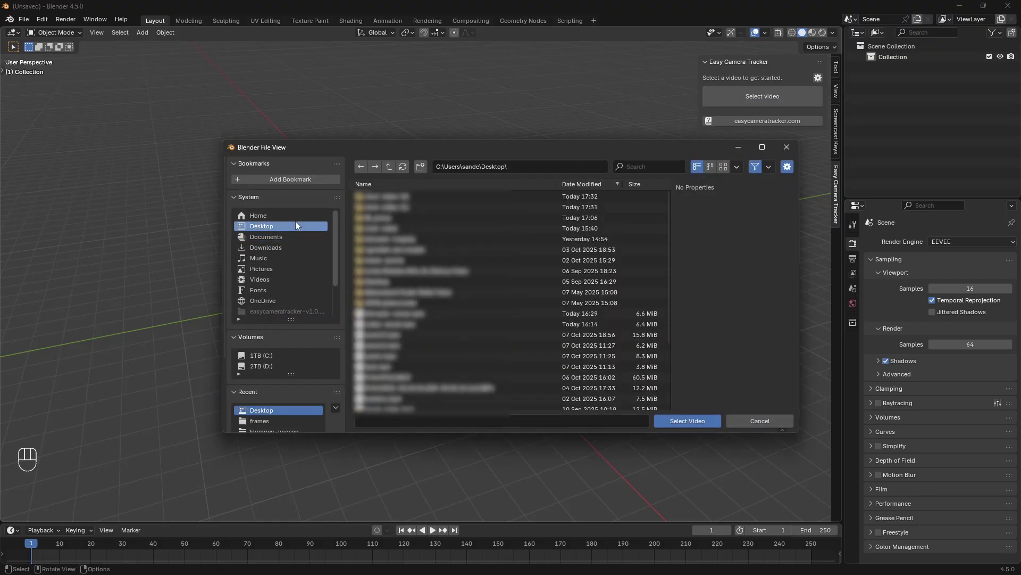
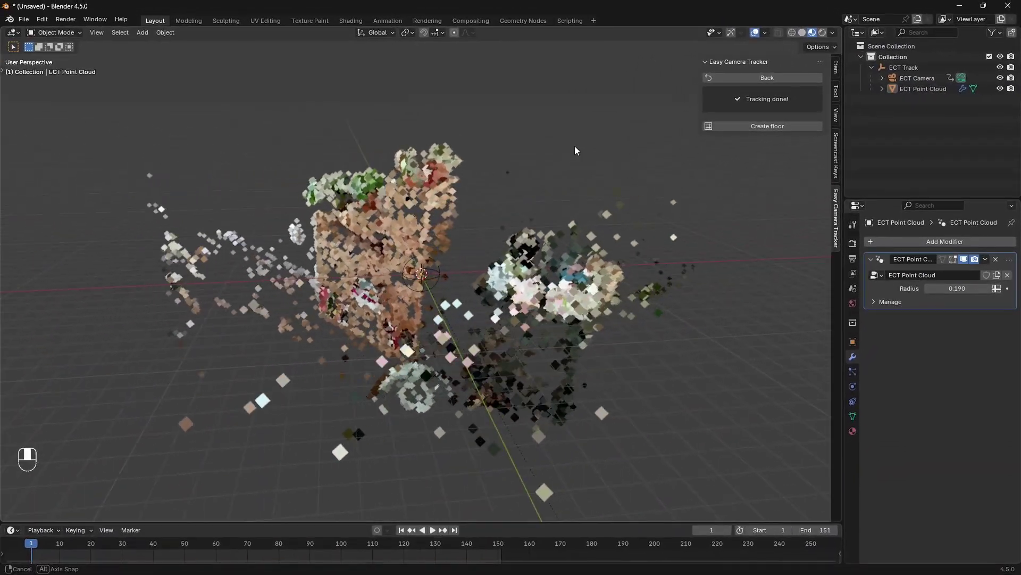
- Look through the tracked ECT camera with Numpad 0 to check the point cloud alignment
{"action": "key", "text": "KP_0"}
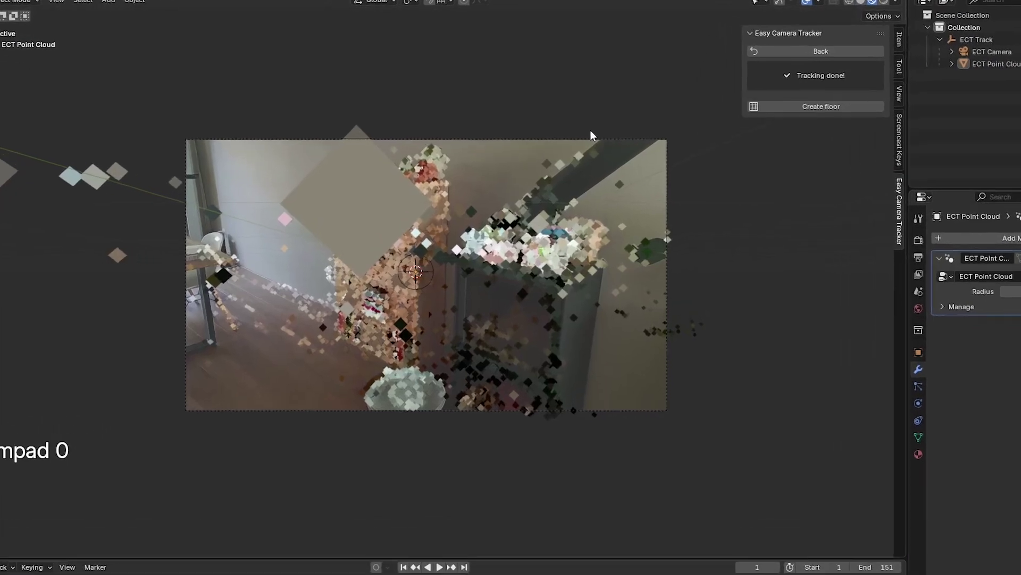
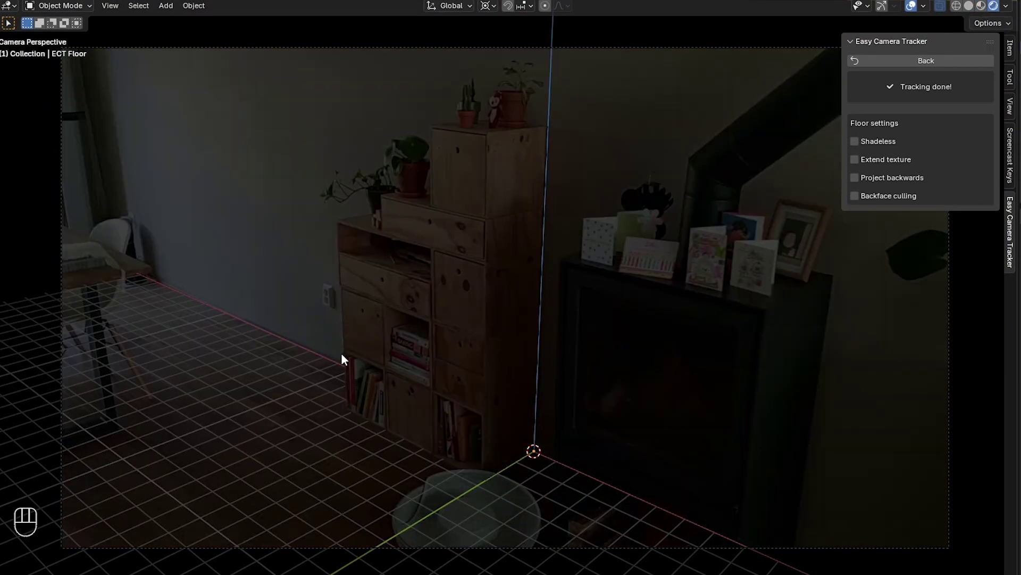
- Bring up the Add menu with Shift+A to place an area light in the room
{"action": "key", "text": "shift+a"}
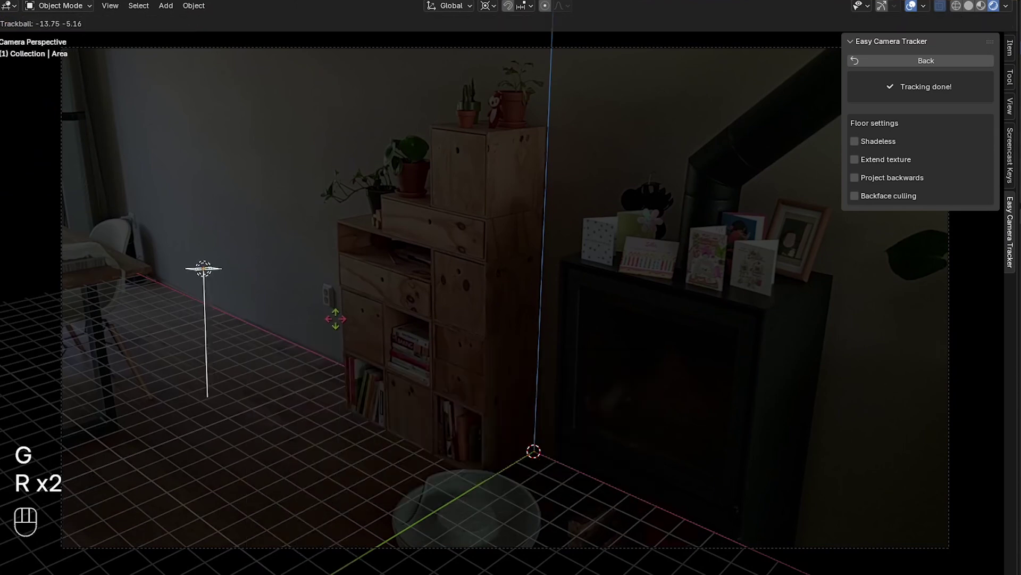